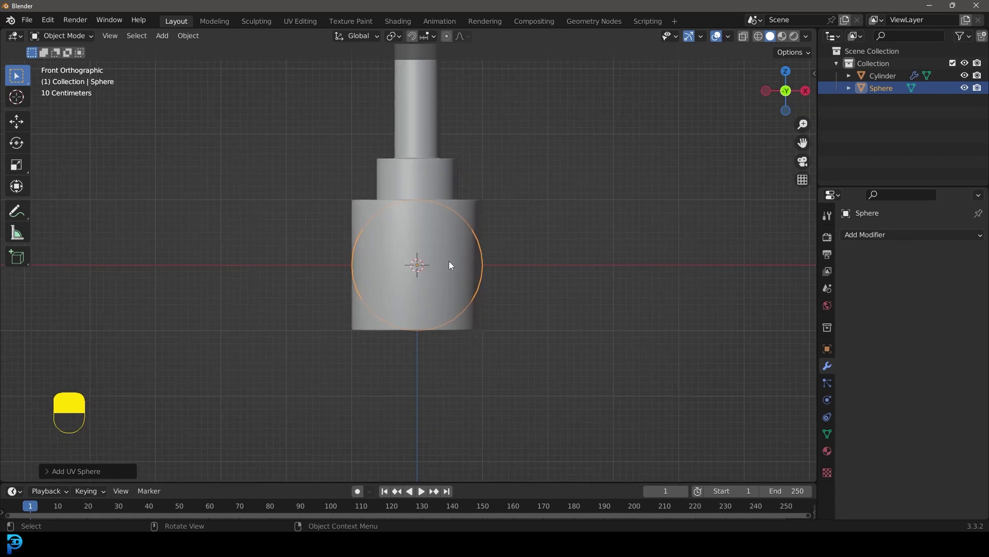
# Step: Move the sphere mesh along the X axis so it sits beside the cylinder body
pyautogui.press('Tab')
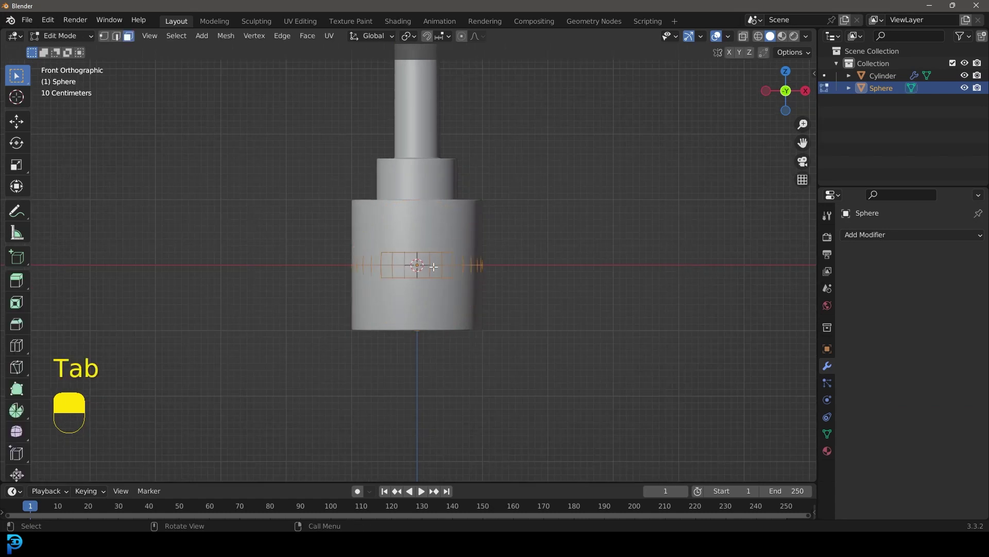
pyautogui.press('g')
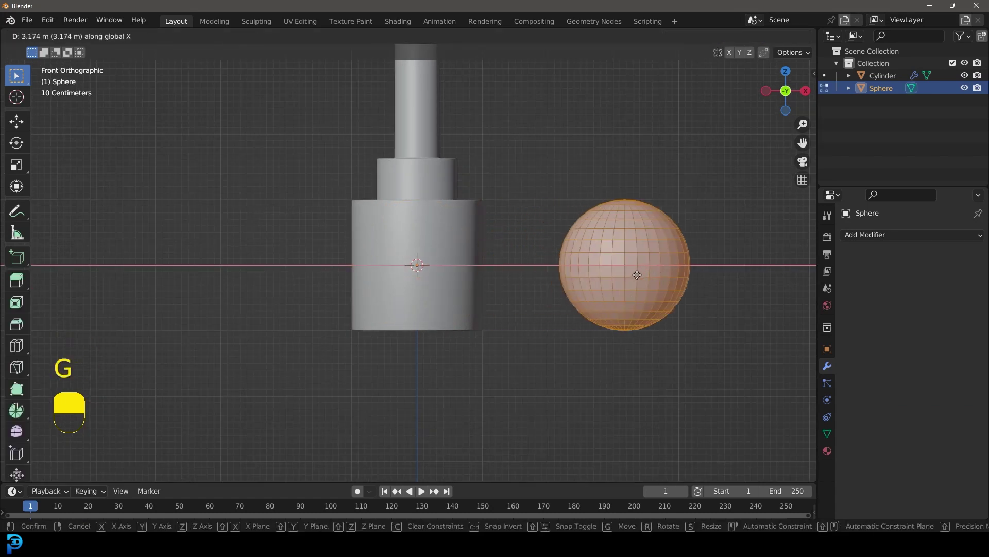
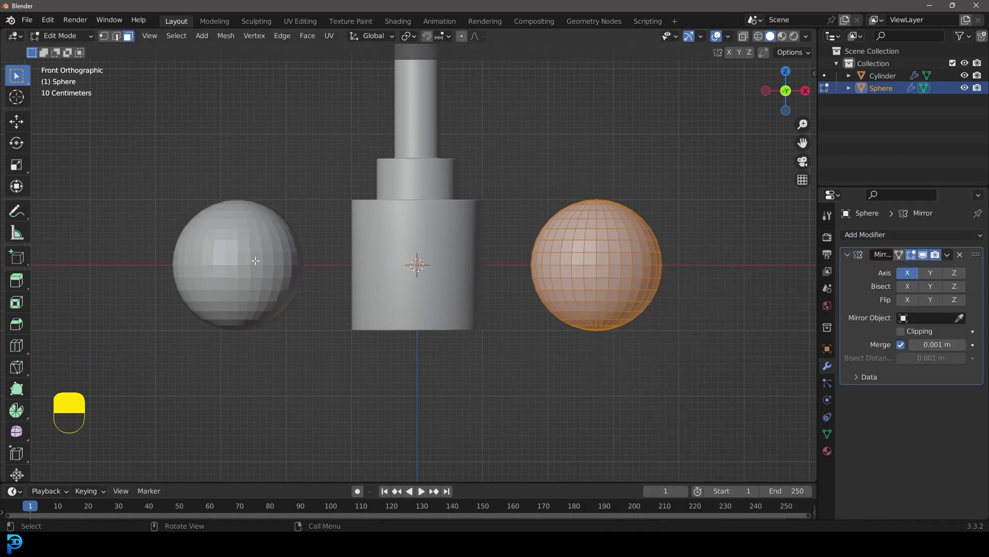
pyautogui.moveTo(413, 247); pyautogui.dragTo(439, 276)
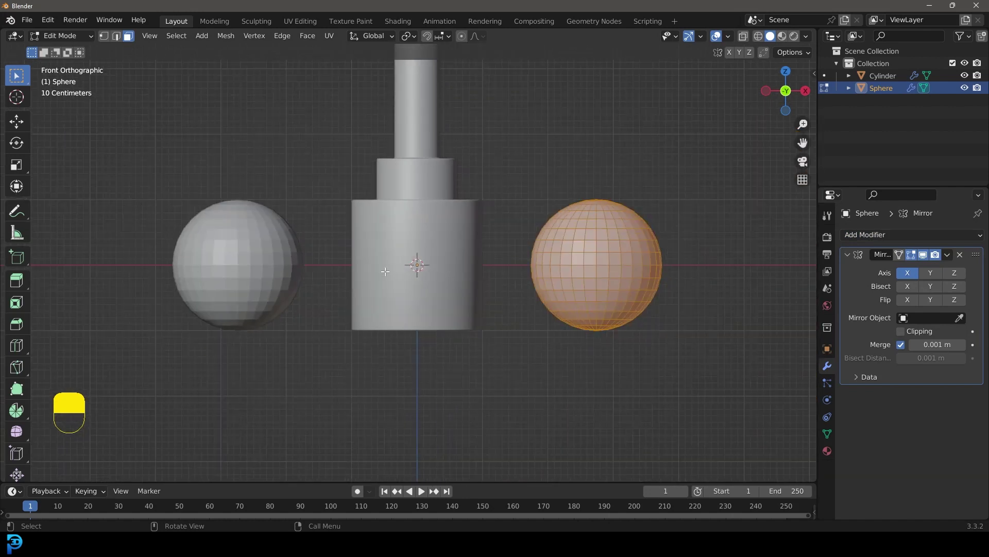
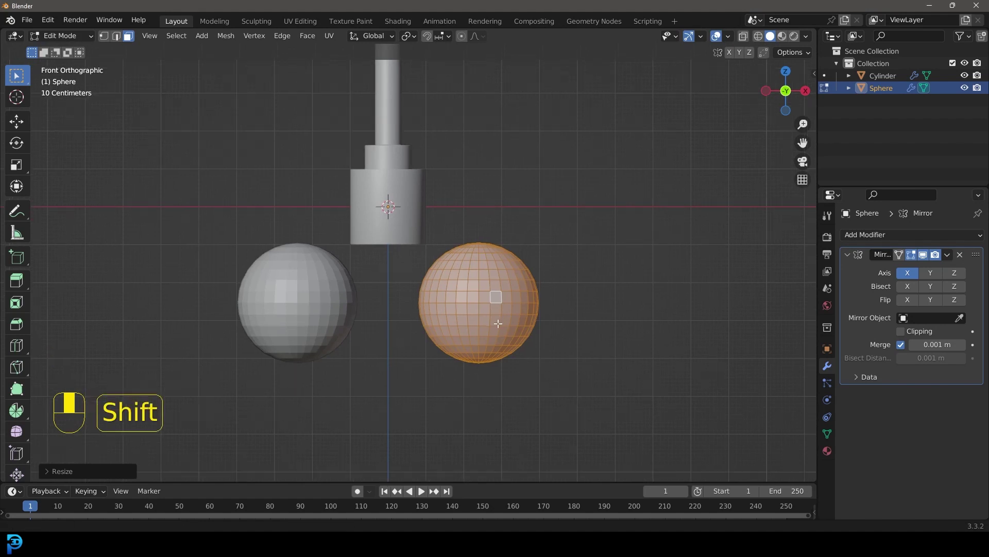
# Step: Enlarge the sphere slightly and add cylinders to build the arm, elbow and neck pieces
pyautogui.press('s')
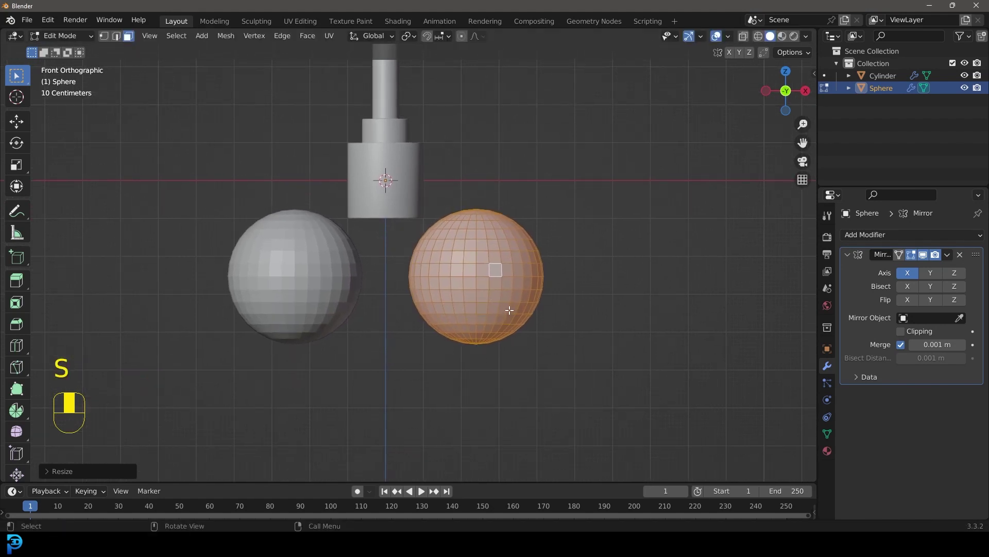
pyautogui.press('shift+a')
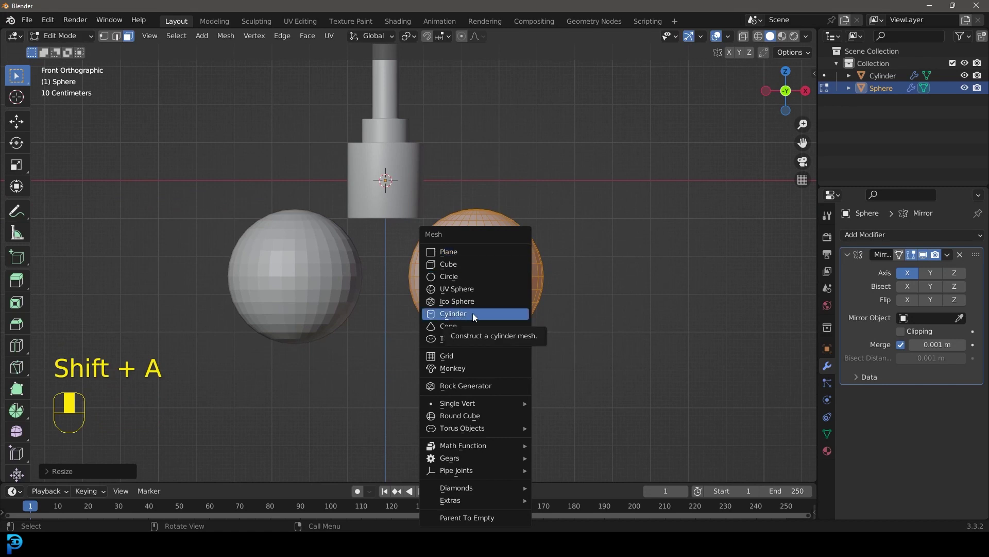
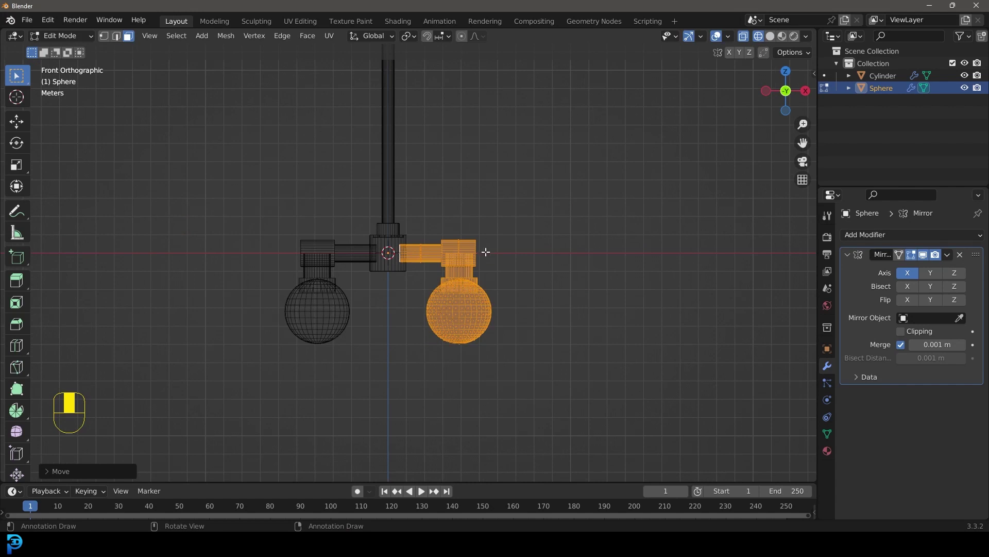
pyautogui.press('g')
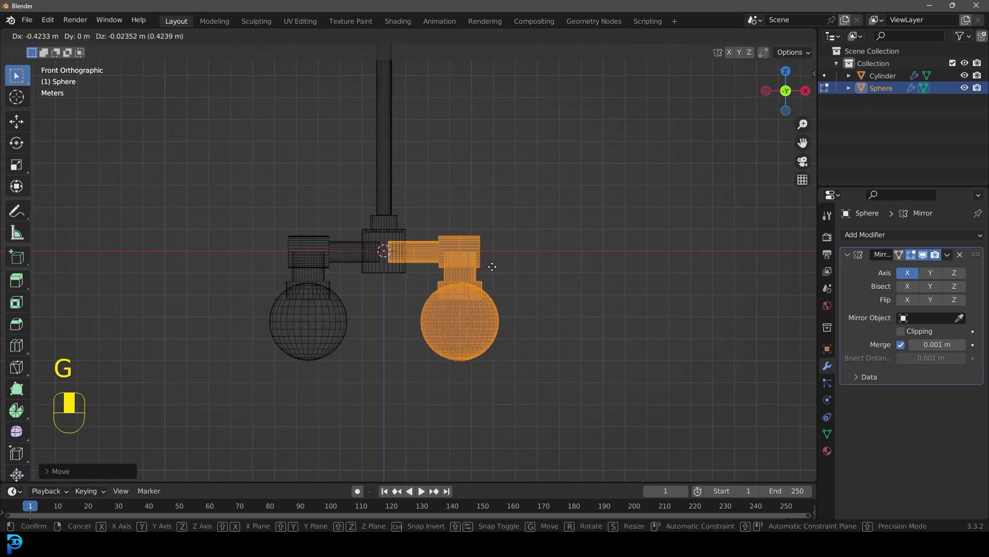
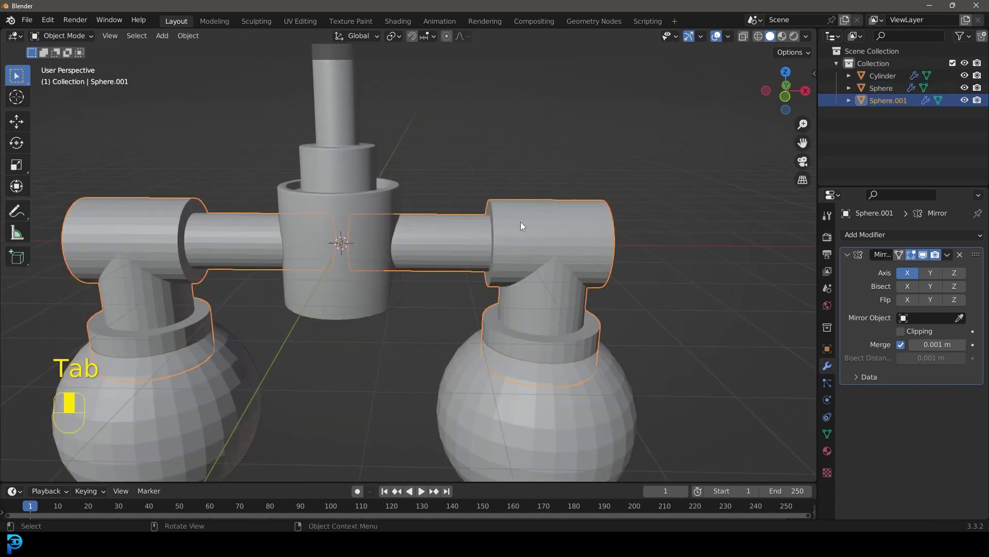
# Step: Join the bulb and arm parts into the central Cylinder object
pyautogui.moveTo(949, 261); pyautogui.dragTo(349, 167)
pyautogui.moveTo(349, 167); pyautogui.dragTo(341, 184)
pyautogui.press('ctrl+j')
pyautogui.moveTo(341, 184); pyautogui.dragTo(374, 204)
pyautogui.moveTo(373, 203); pyautogui.dragTo(493, 262)
# Step: Join the mirrored arm and bulbs into the same Cylinder and raise the lamp upward
pyautogui.moveTo(854, 238); pyautogui.dragTo(492, 262)
pyautogui.moveTo(854, 239); pyautogui.dragTo(417, 216)
pyautogui.moveTo(952, 260); pyautogui.dragTo(379, 174)
pyautogui.press('ctrl+j')
pyautogui.press('g')
pyautogui.moveTo(417, 217); pyautogui.dragTo(421, 266)
pyautogui.press('g')
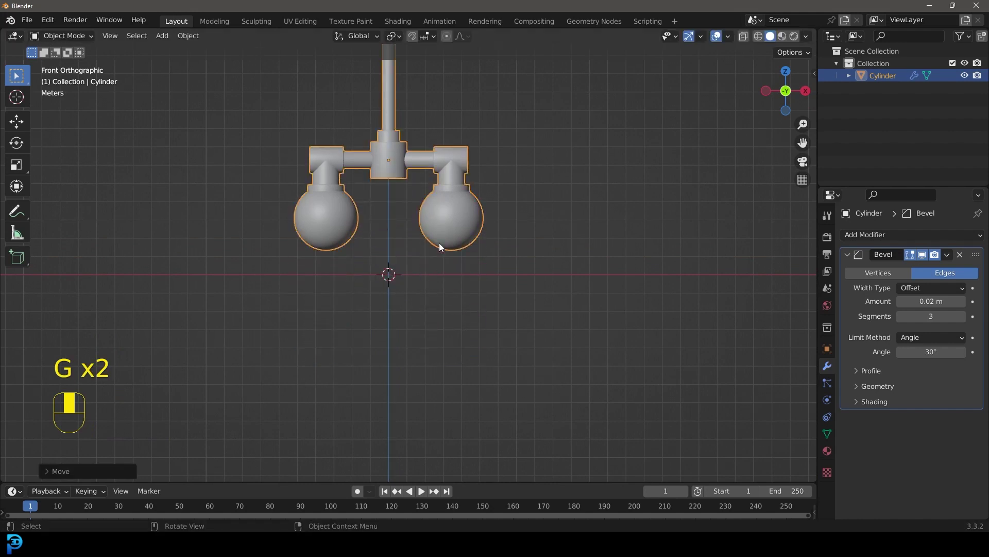
# Step: Add a Circle mesh and grid-fill it into a solid dish beneath the lamp
pyautogui.press('shift+a')
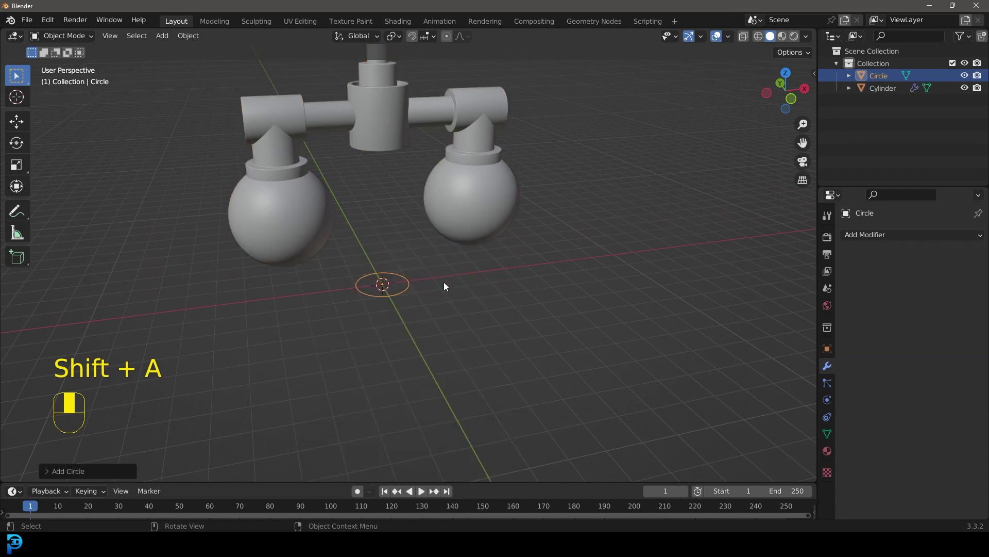
pyautogui.press('Tab')
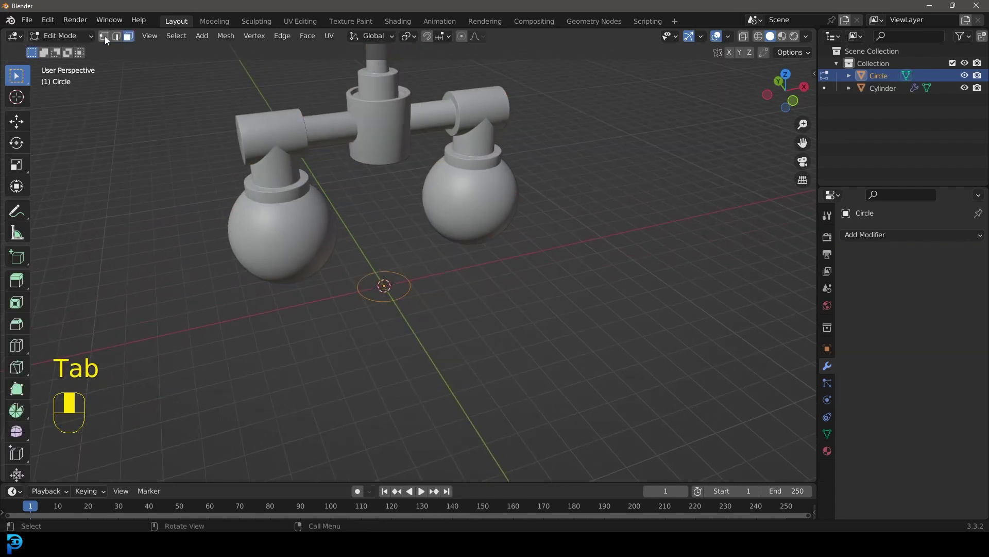
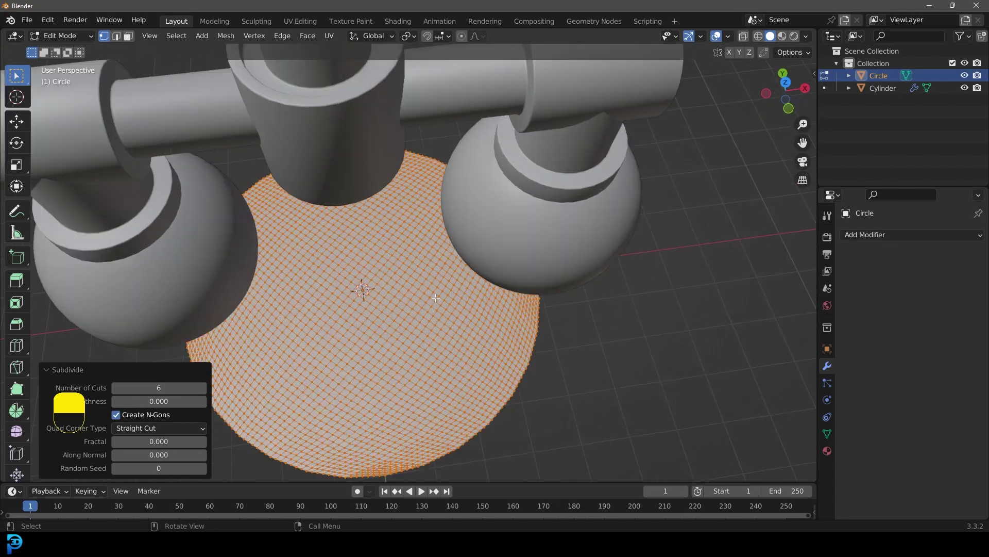
pyautogui.moveTo(207, 391); pyautogui.dragTo(383, 146)
pyautogui.press('Tab')
pyautogui.moveTo(509, 281); pyautogui.dragTo(383, 146)
pyautogui.moveTo(509, 281); pyautogui.dragTo(426, 237)
# Step: Scale the dish up under the lamp in front view, position it and apply its scale
pyautogui.press('KP_1')
pyautogui.press('s')
pyautogui.press('g')
pyautogui.press('s')
pyautogui.press('s')
pyautogui.press('g')
pyautogui.press('g')
pyautogui.moveTo(426, 237); pyautogui.dragTo(450, 295)
pyautogui.press('ctrl+a')
# Step: Add a torus and begin scaling it up around the base disc
pyautogui.press('shift+a')
pyautogui.middleClick(447, 292)
pyautogui.press('s')
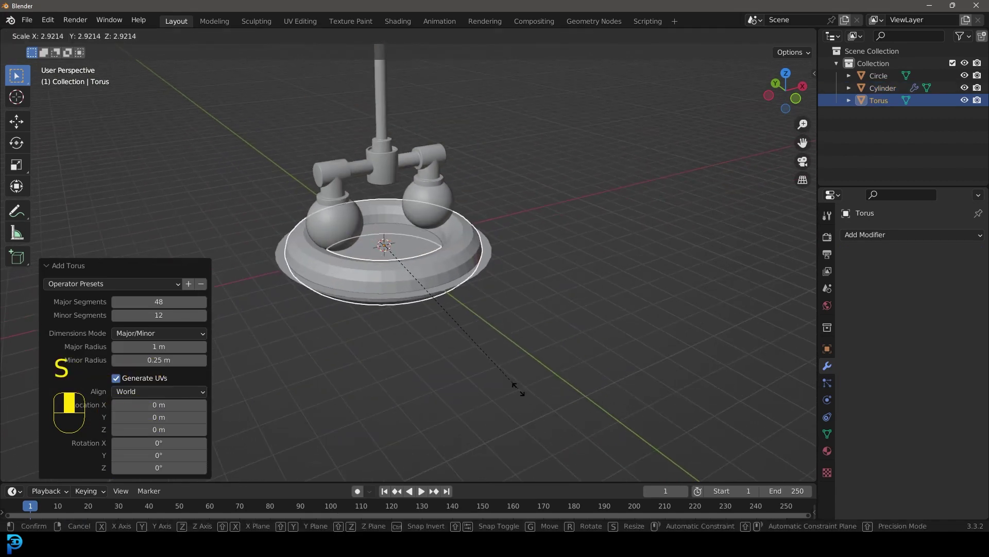
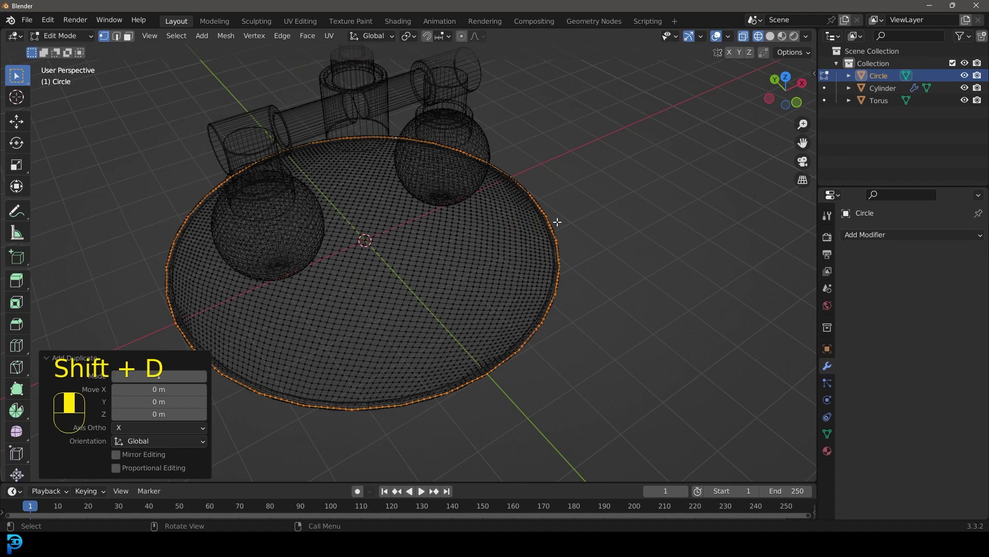
# Step: Separate the dish's outer rim into its own object Circle.001 and edit it
pyautogui.press('p')
pyautogui.press('Tab')
pyautogui.click(545, 207)
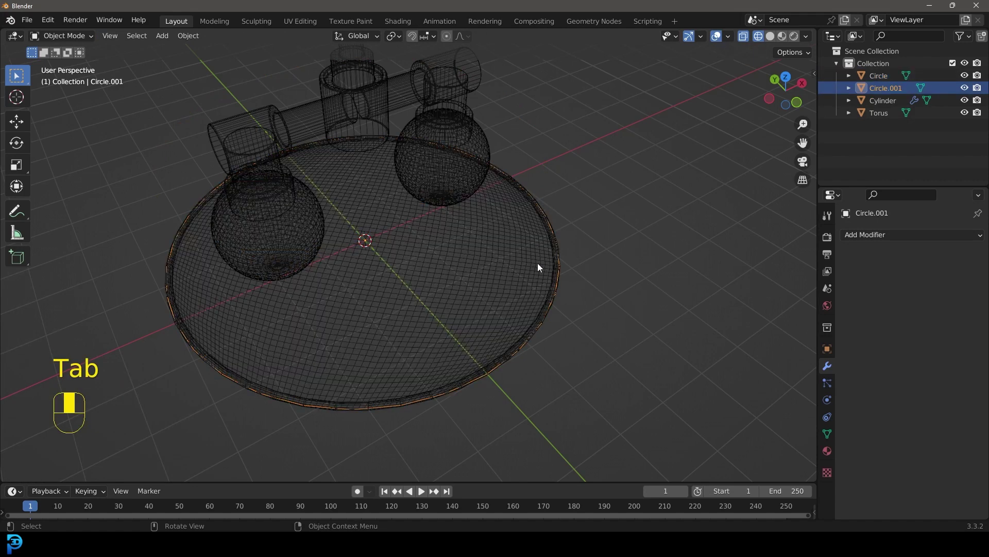
pyautogui.press('g')
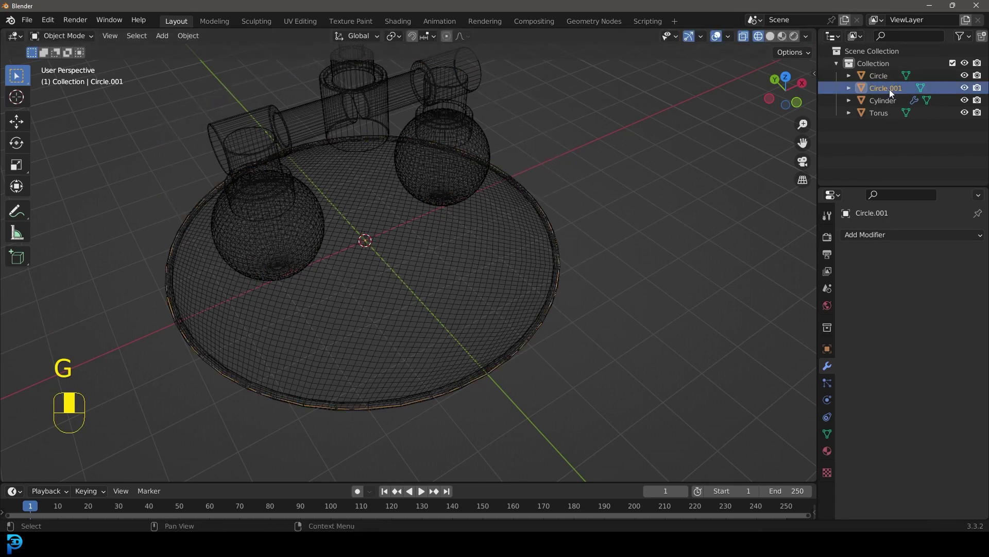
pyautogui.press('Tab')
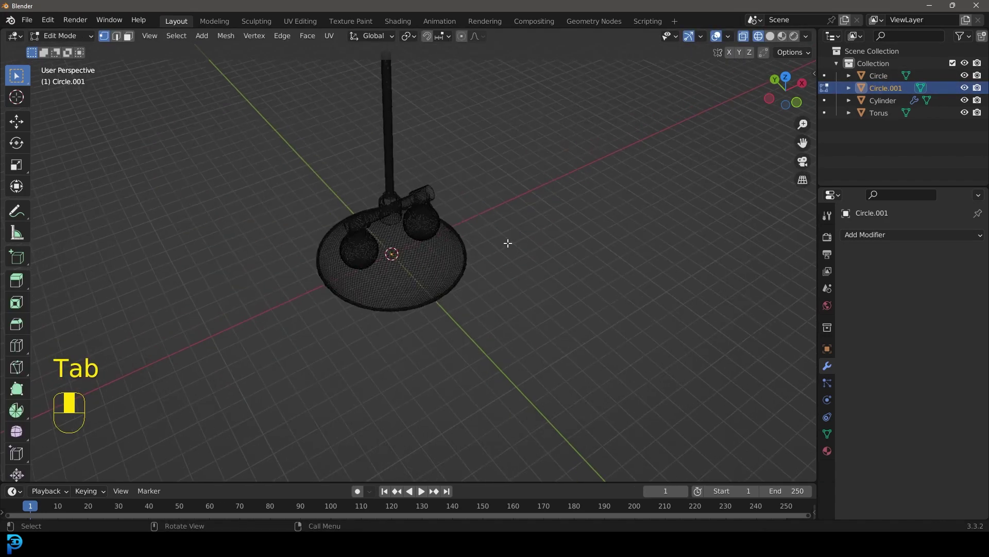
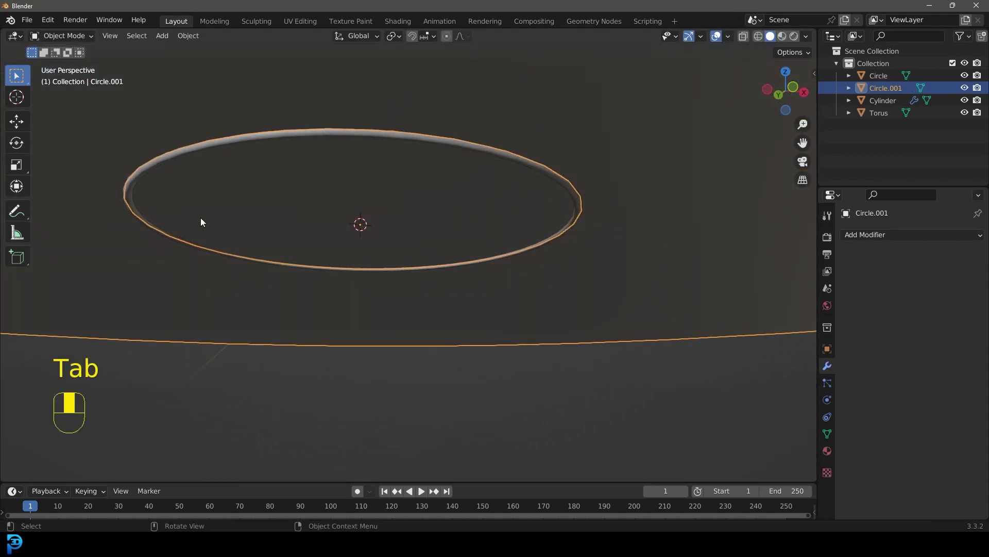
# Step: Add a floor-sized Plane, delete it again, and enlarge the timeline area
pyautogui.click(381, 214)
pyautogui.press('shift+a')
pyautogui.moveTo(432, 202); pyautogui.dragTo(451, 261)
pyautogui.press('s')
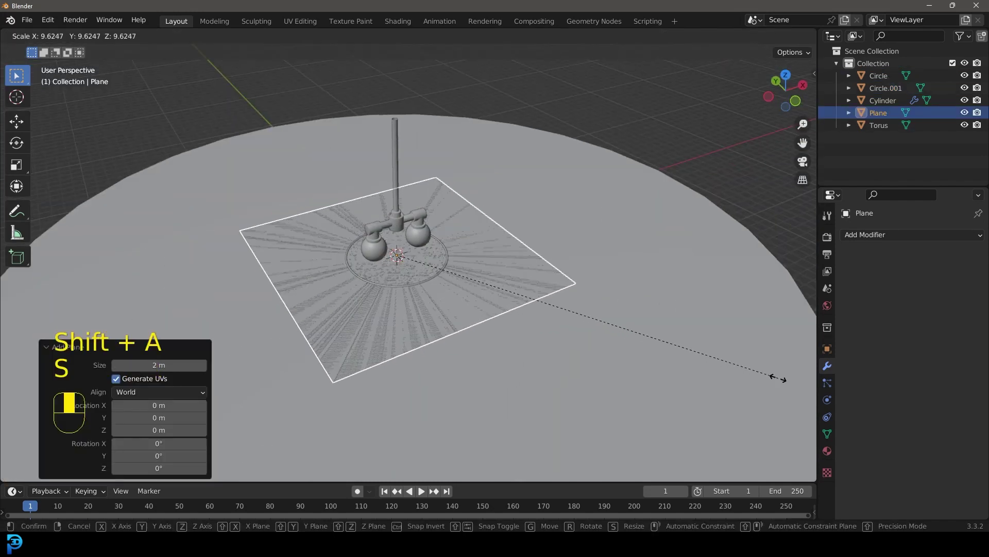
pyautogui.moveTo(459, 258); pyautogui.dragTo(447, 240)
pyautogui.press('x')
pyautogui.moveTo(424, 258); pyautogui.dragTo(457, 224)
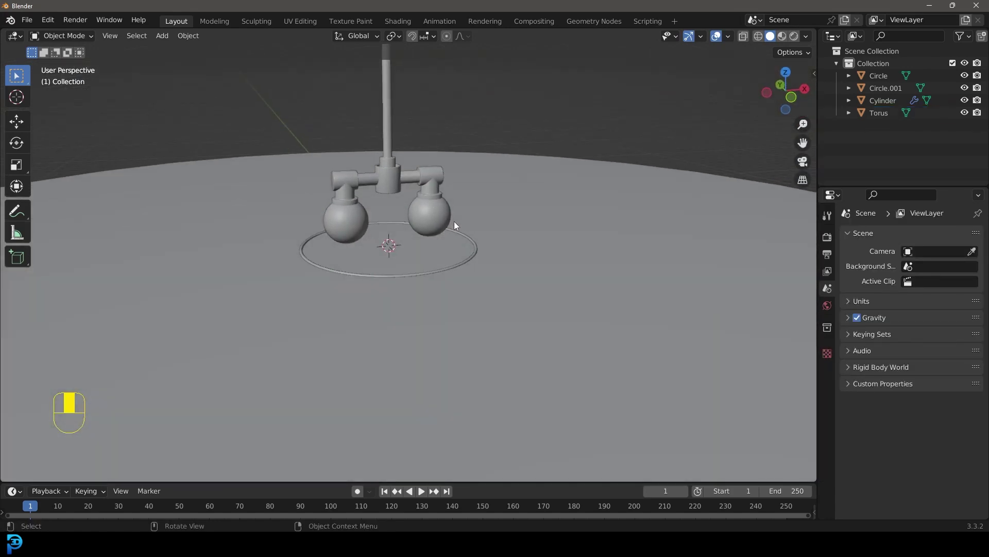
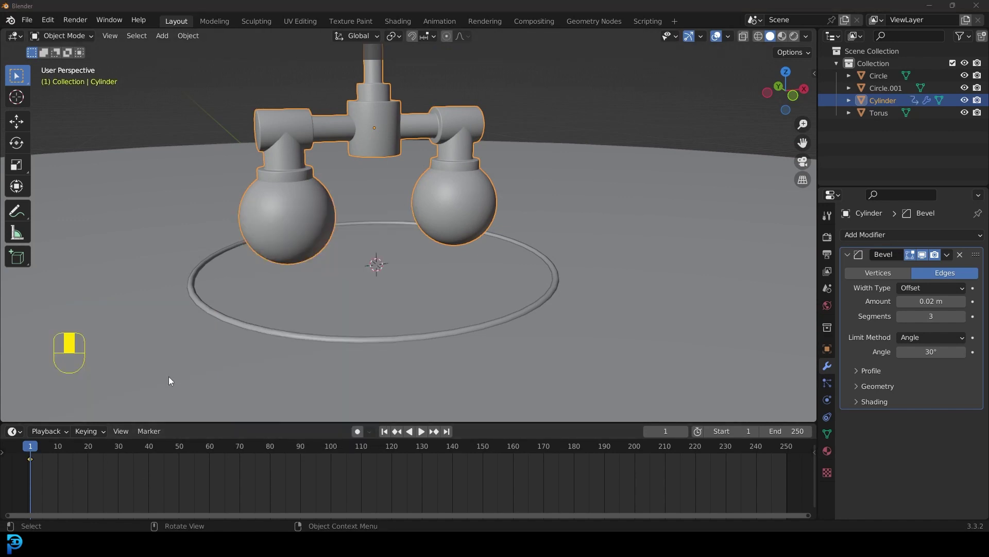
# Step: In front view, move the lamp Cylinder and insert a Location & Rotation keyframe at frame 40
pyautogui.moveTo(53, 451); pyautogui.dragTo(395, 356)
pyautogui.press('g')
pyautogui.moveTo(395, 356); pyautogui.dragTo(392, 350)
pyautogui.press('KP_1')
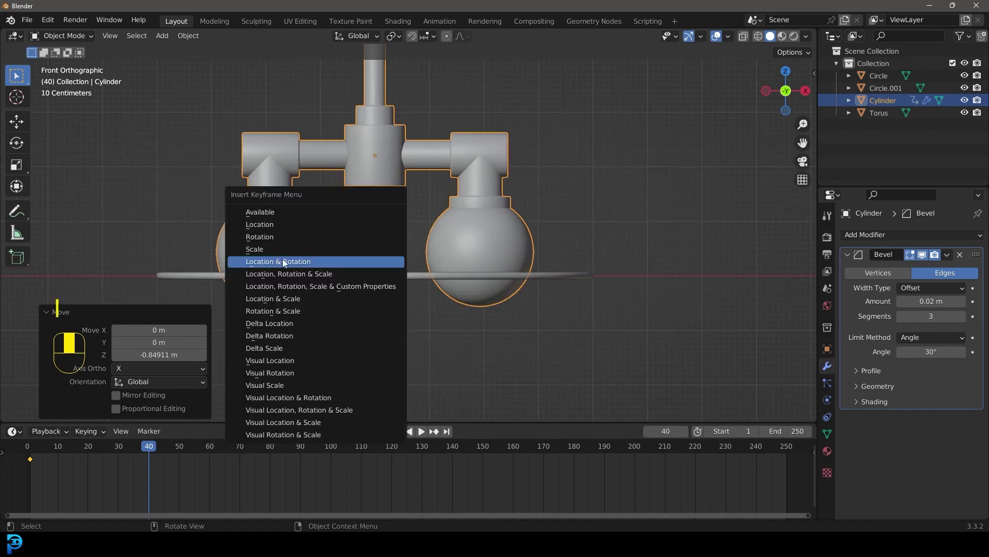
pyautogui.press('i')
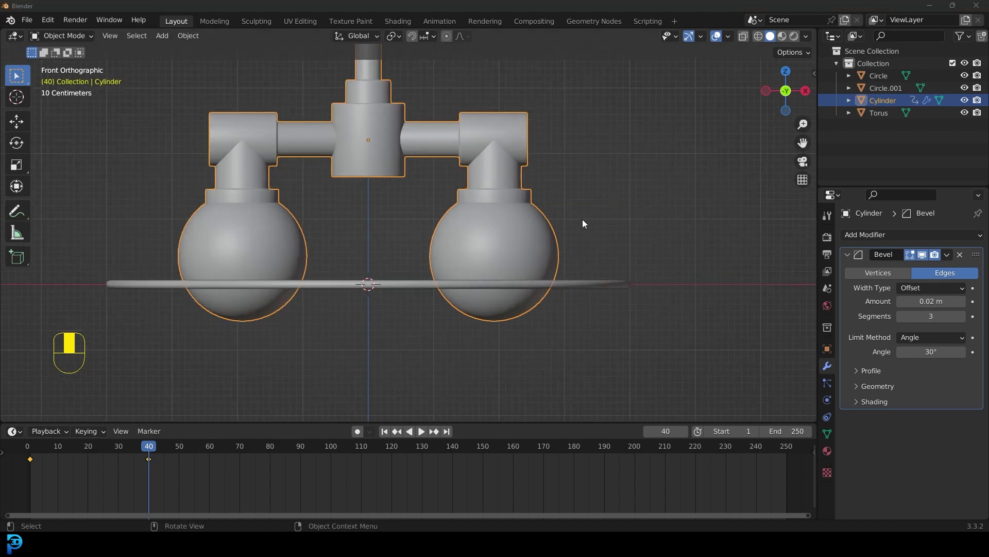
# Step: Show the lamp's transform values and scrub the timeline to frame 143 to check the animation
pyautogui.moveTo(695, 235); pyautogui.dragTo(667, 238)
pyautogui.press('n')
pyautogui.click(811, 75)
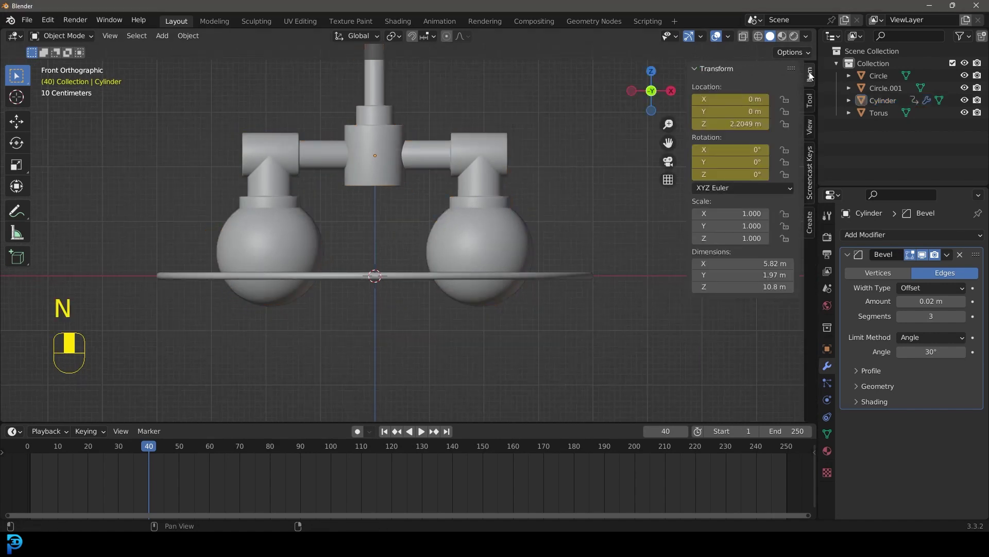
pyautogui.moveTo(150, 450); pyautogui.dragTo(421, 147)
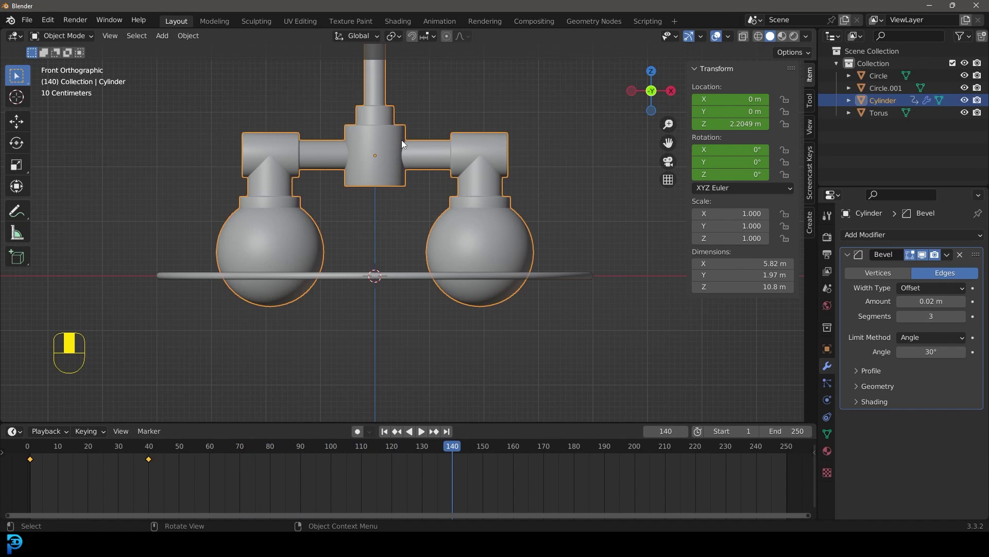
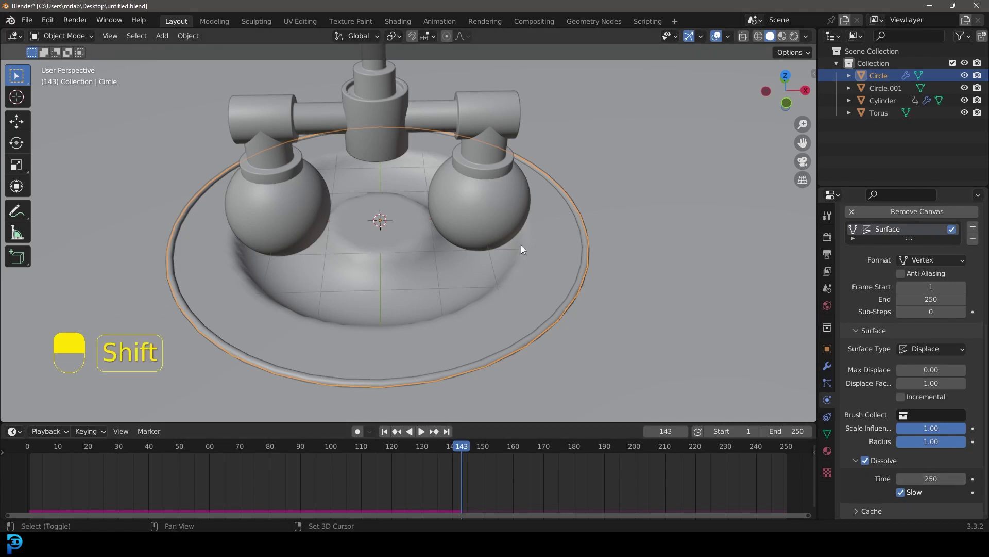
# Step: Replay the animation from frame 1 to watch the dish ripple from a lower angle
pyautogui.press('shift+Left')
pyautogui.press('space')
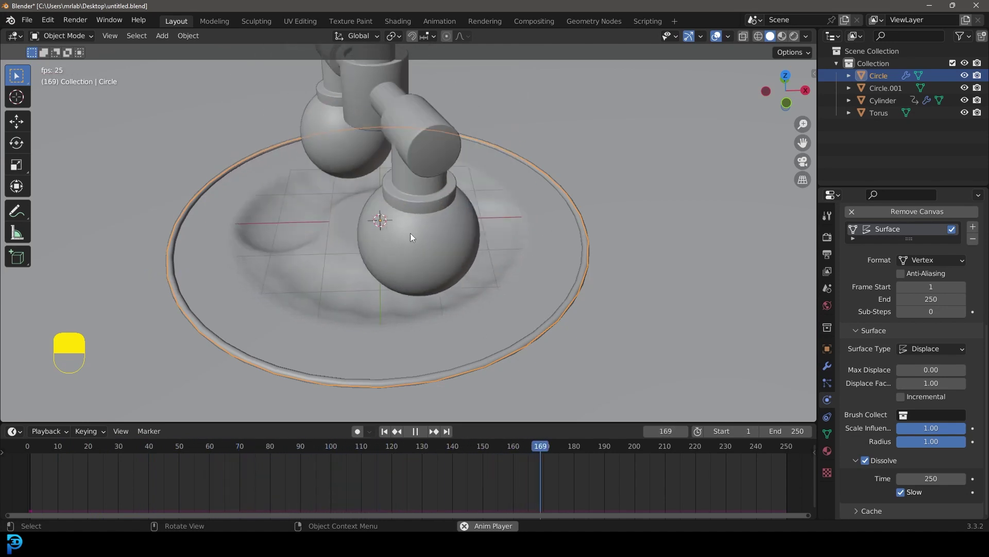
pyautogui.moveTo(469, 258); pyautogui.dragTo(445, 221)
pyautogui.press('space')
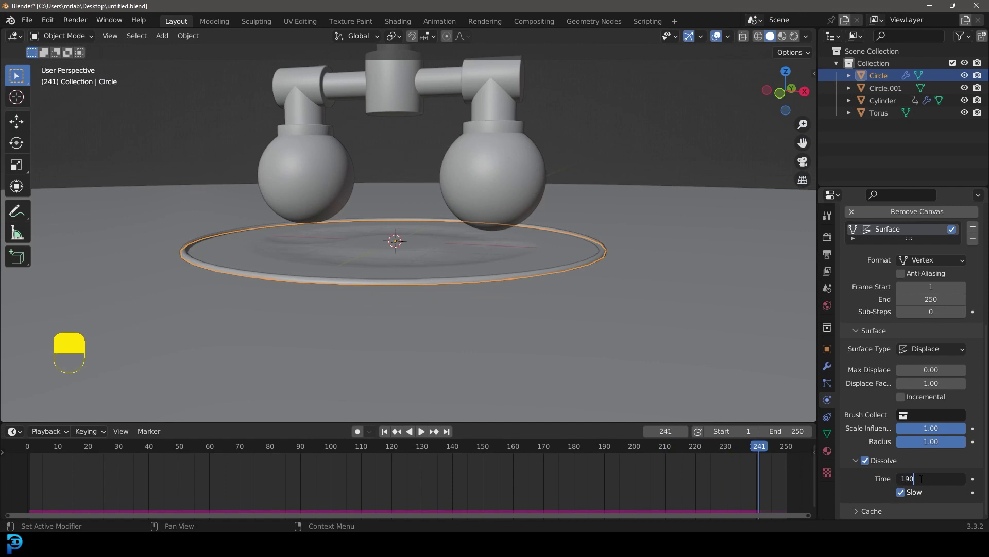
# Step: Replay the animation again with the 150-frame dissolve and return to the first frame
pyautogui.press('shift+Left')
pyautogui.press('space')
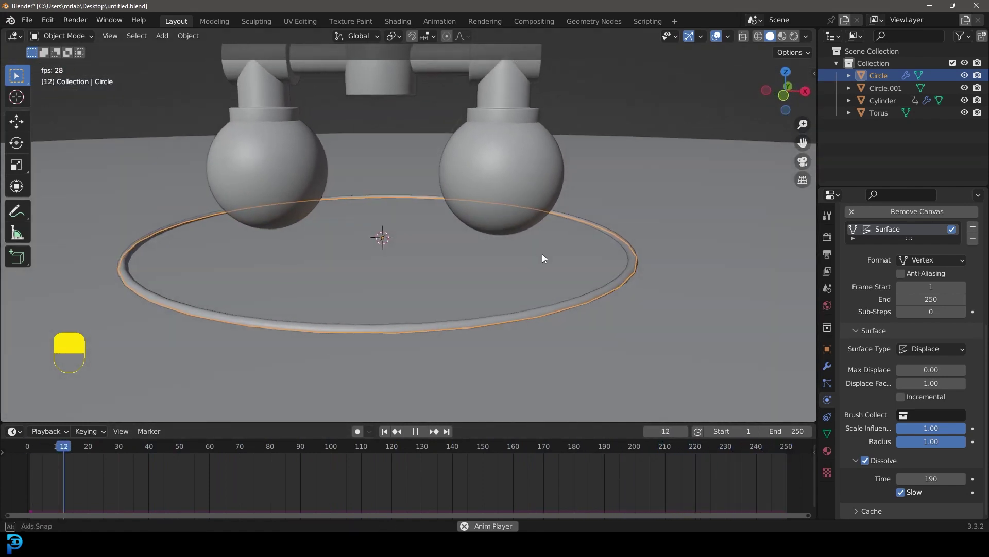
pyautogui.press('space')
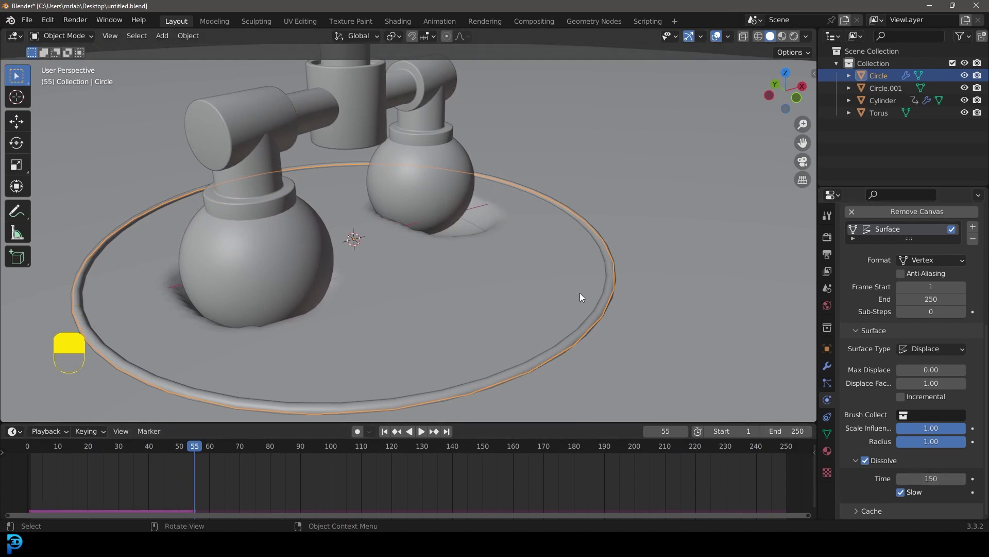
pyautogui.press('shift+Left')
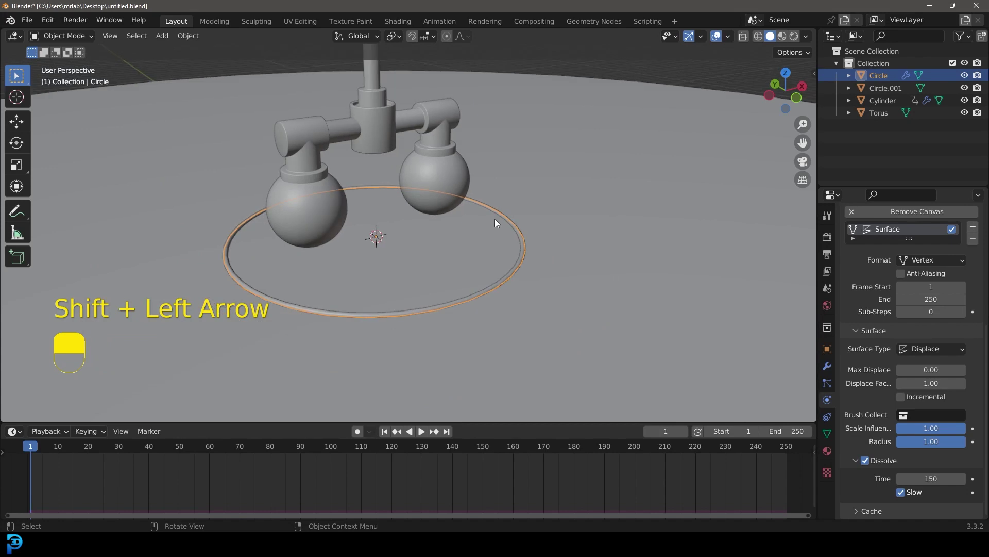
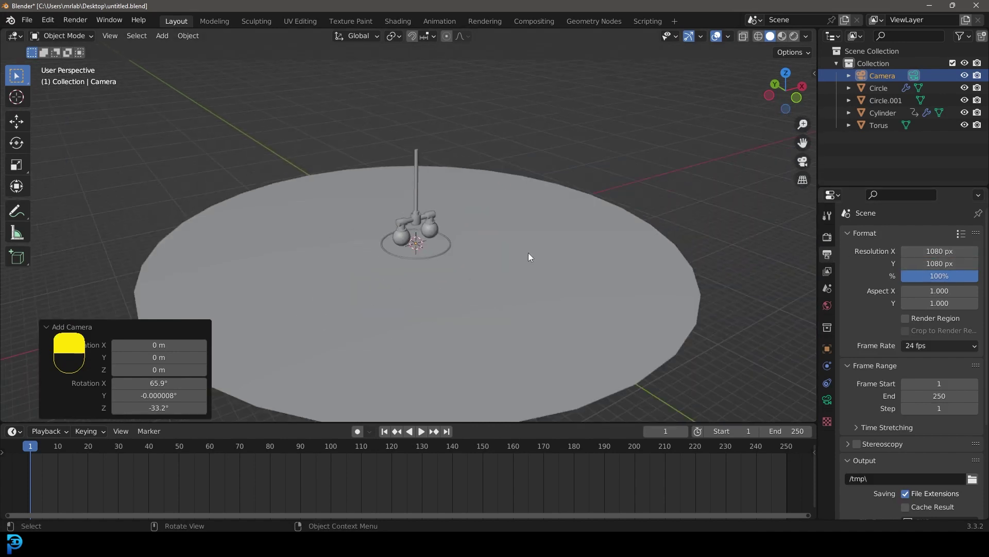
# Step: Look through the camera and move it to frame the lamp and dish
pyautogui.press('KP_0')
pyautogui.press('g')
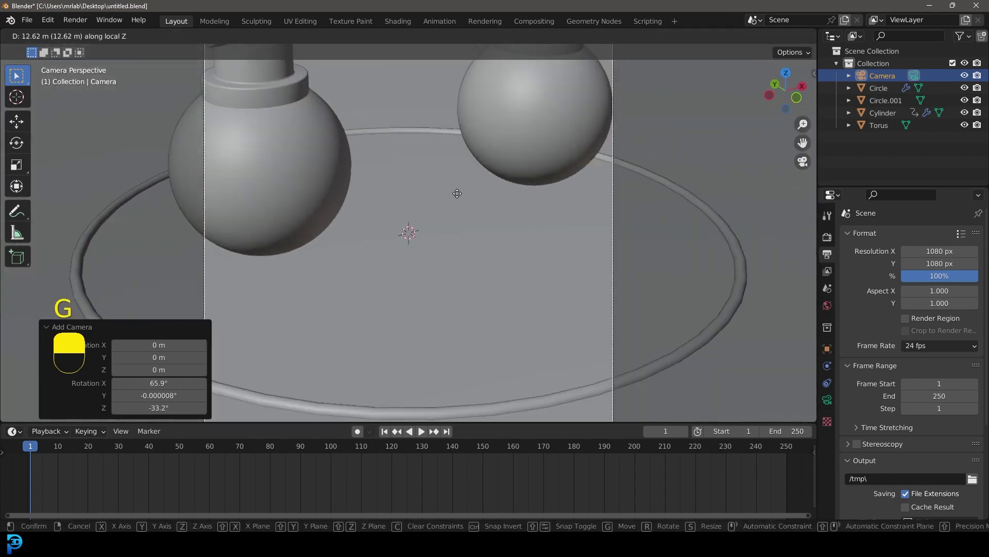
pyautogui.moveTo(466, 300); pyautogui.dragTo(418, 89)
pyautogui.press('g')
pyautogui.moveTo(418, 89); pyautogui.dragTo(831, 243)
# Step: Fine-tune the camera framing of the lamp for the 1080 by 1080 render
pyautogui.press('g')
pyautogui.middleClick(832, 243)
pyautogui.moveTo(831, 243); pyautogui.dragTo(936, 237)
pyautogui.moveTo(937, 237); pyautogui.dragTo(938, 298)
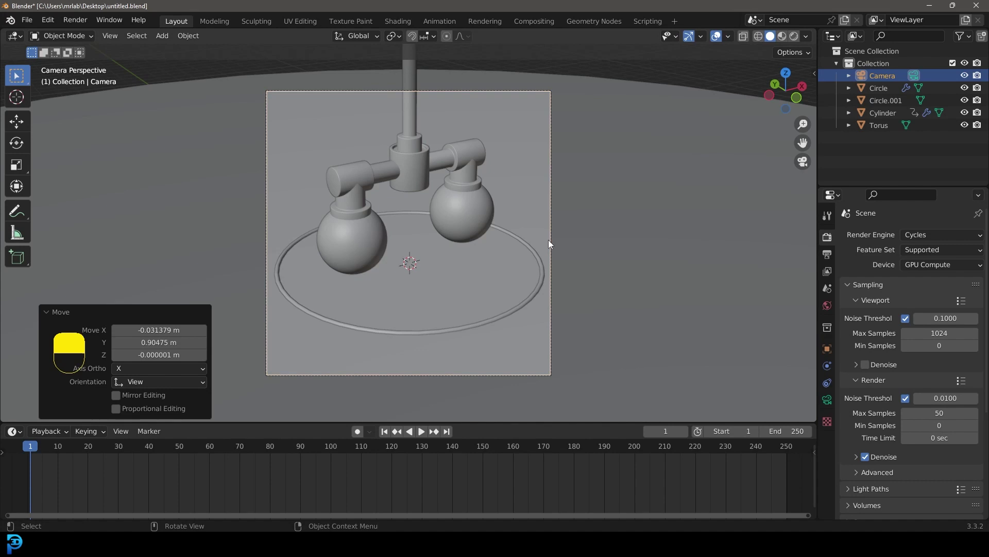
# Step: Add an Area light to the scene to light the lamp
pyautogui.press('shift+a')
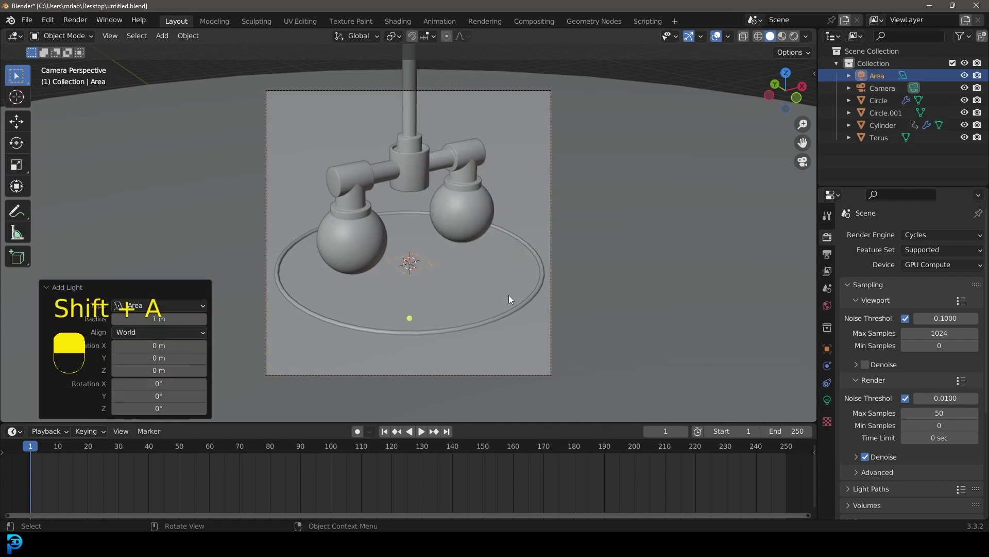
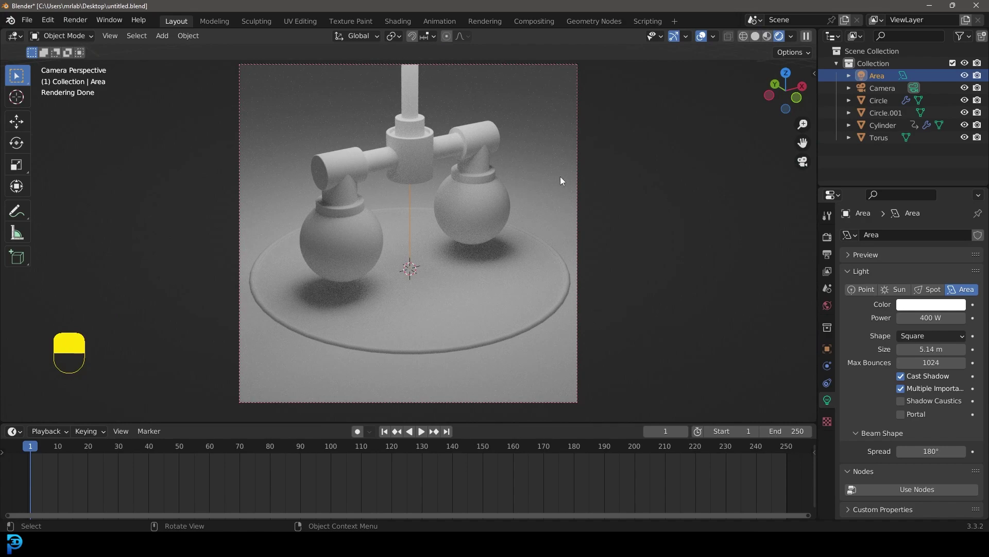
# Step: Duplicate the Area light twice and place the copies around the lamp from top view
pyautogui.press('shift+d')
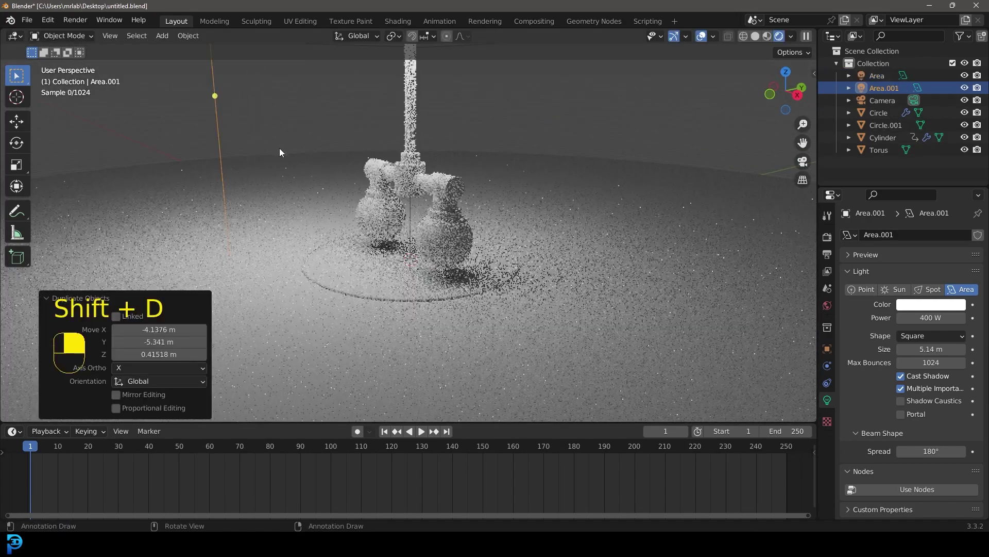
pyautogui.press('r')
pyautogui.press('KP_0')
pyautogui.press('shift+d')
pyautogui.press('KP_7')
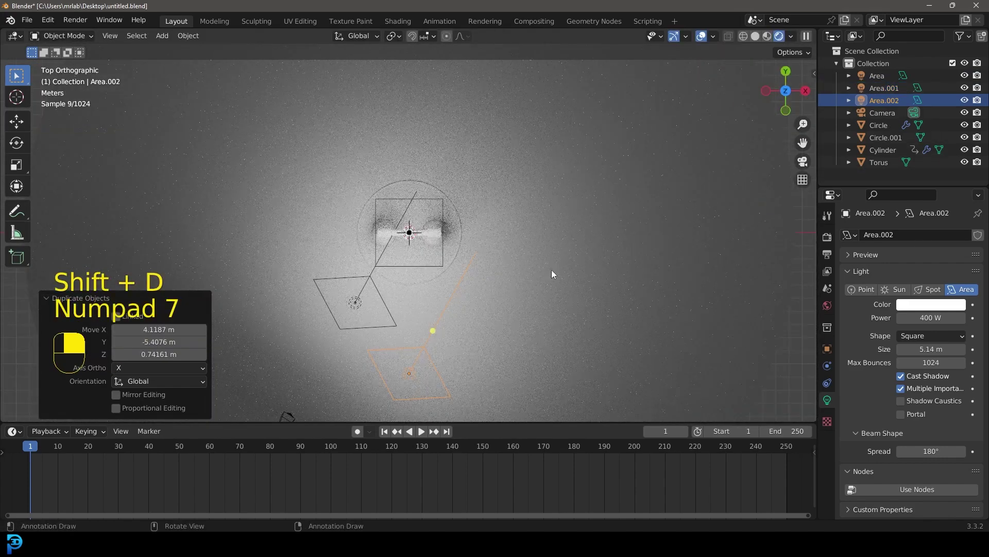
pyautogui.press('r')
pyautogui.press('g')
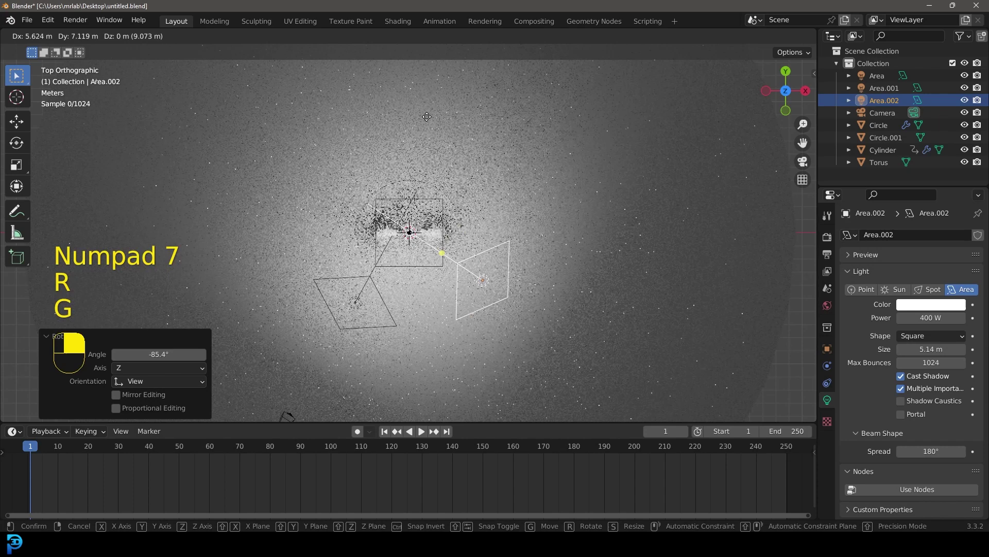
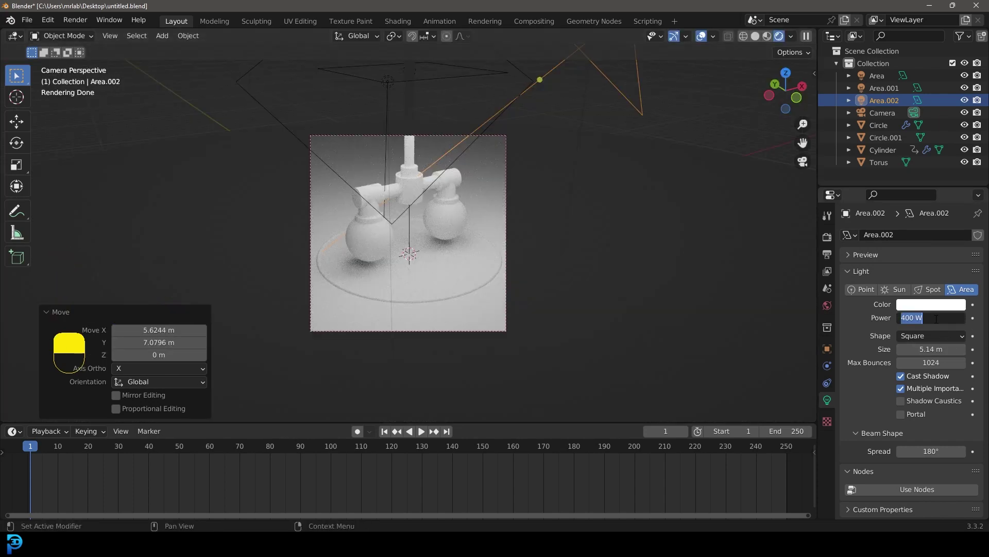
# Step: Set the third Area light's Power to 500 W and give the World a Nishita Sky Texture at strength 0.2
pyautogui.press('0')
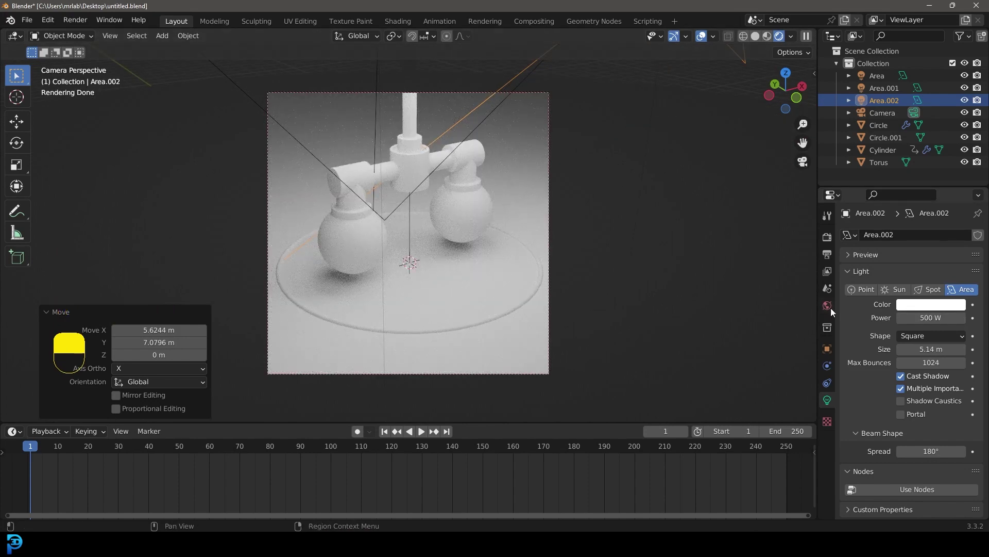
pyautogui.moveTo(832, 312); pyautogui.dragTo(900, 315)
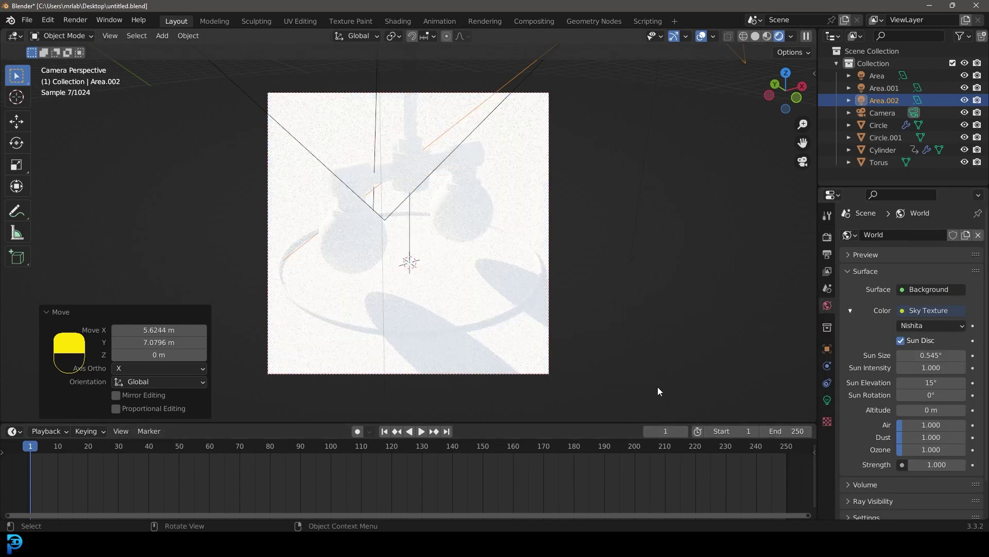